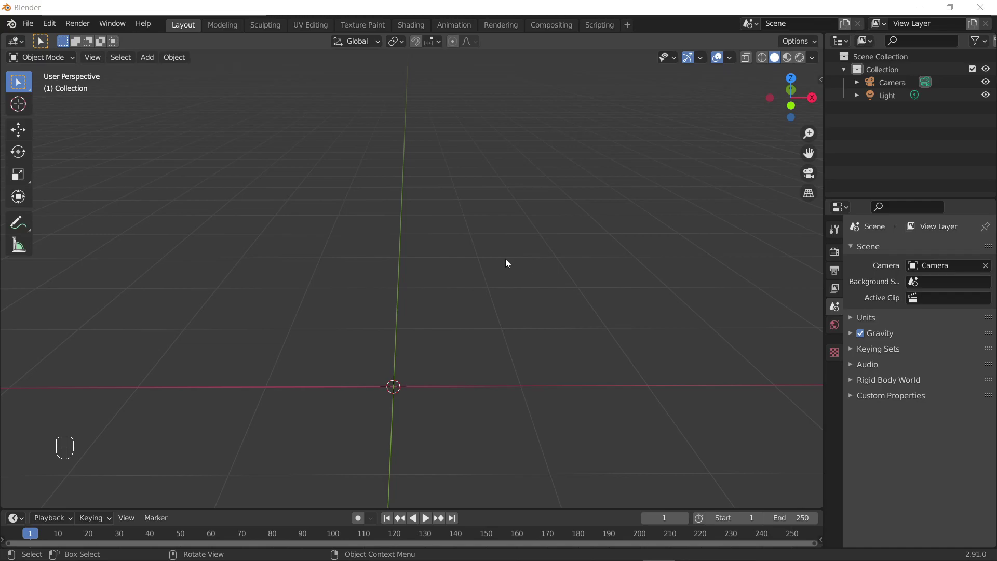
Import the human base mesh pieces (body_low, hand_L_low, hand_R_low, head_low) into the scene
{"action": "left_click_drag", "start_coordinate": [485, 296], "coordinate": [483, 298]}
{"action": "left_click_drag", "start_coordinate": [29, 27], "coordinate": [238, 279]}
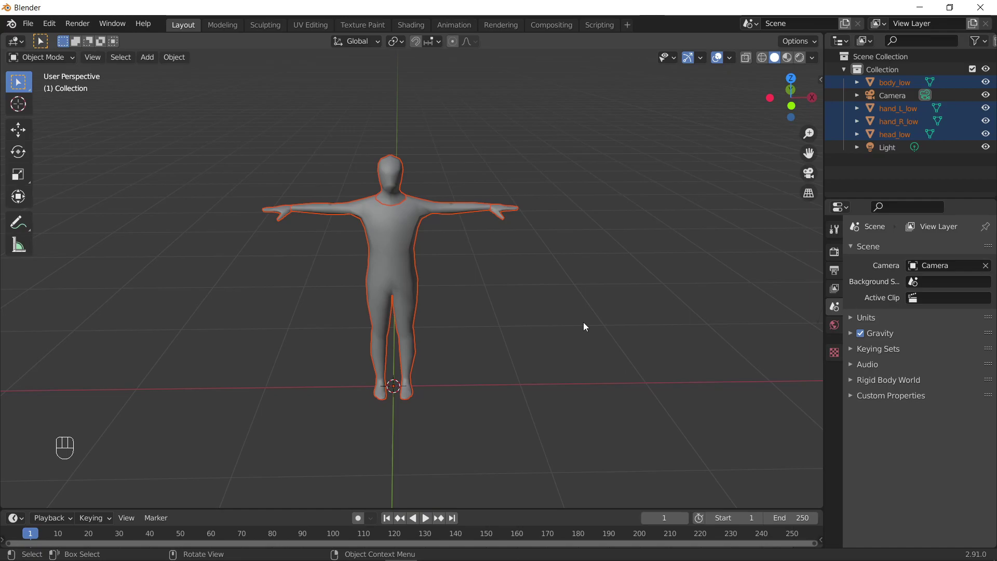
Orbit around the imported T-posed figure, deselect its body pieces and frame it from the front
{"action": "left_click_drag", "start_coordinate": [554, 308], "coordinate": [527, 307]}
{"action": "middle_click", "coordinate": [487, 285]}
{"action": "middle_click", "coordinate": [490, 298]}
{"action": "left_click_drag", "start_coordinate": [505, 332], "coordinate": [491, 287]}
{"action": "left_click_drag", "start_coordinate": [504, 293], "coordinate": [490, 297]}
{"action": "middle_click", "coordinate": [507, 301]}
{"action": "left_click_drag", "start_coordinate": [504, 309], "coordinate": [497, 293]}
{"action": "left_click", "coordinate": [491, 264]}
{"action": "left_click_drag", "start_coordinate": [482, 311], "coordinate": [491, 315]}
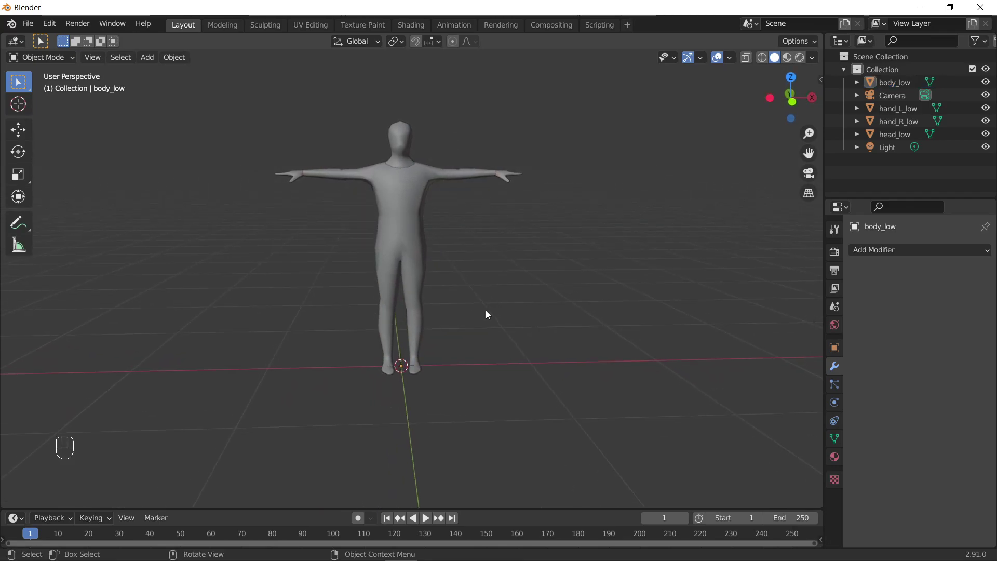
Add a cylinder mesh around the lower body and taper its top ring in to the waist
{"action": "key", "text": "shift+a"}
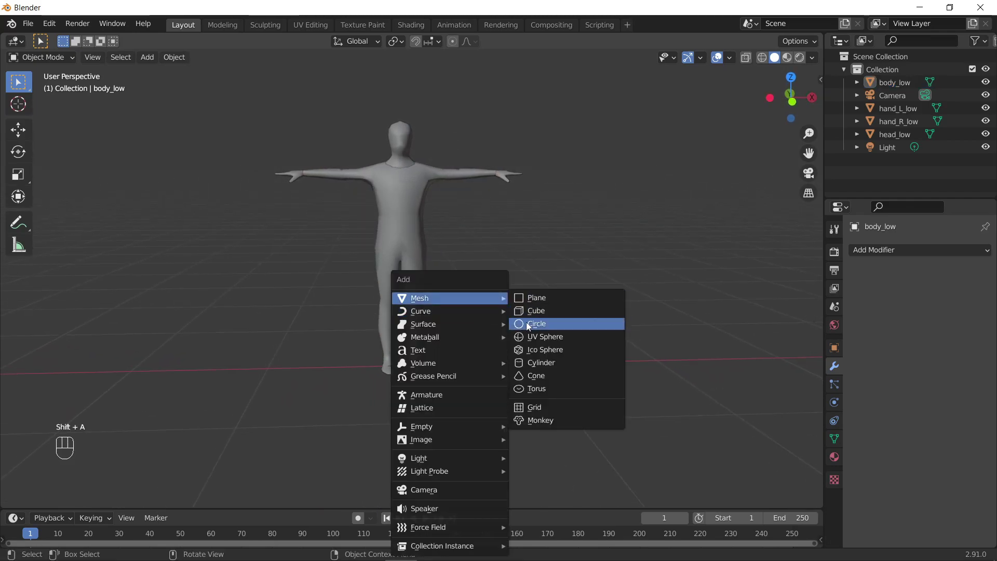
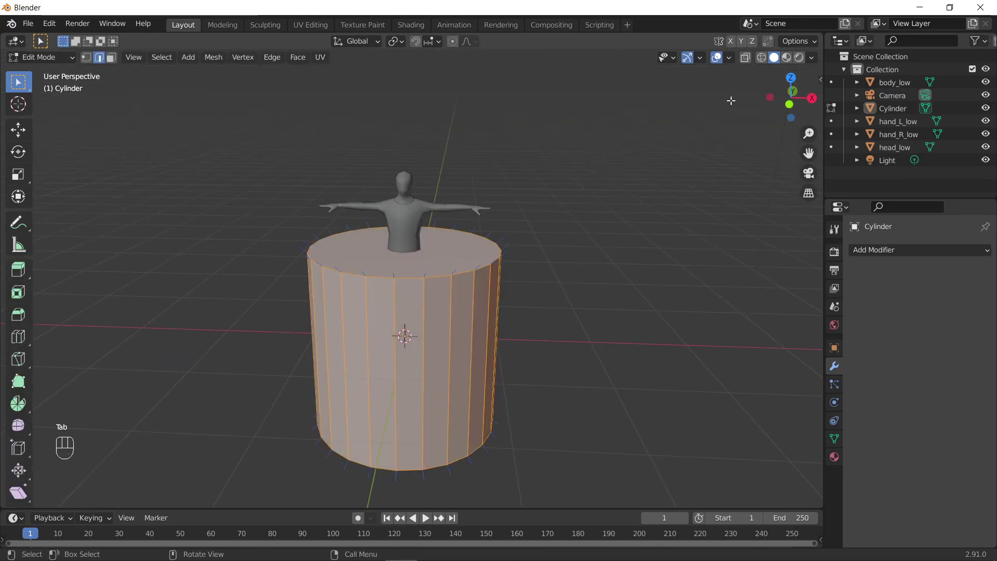
{"action": "left_click_drag", "start_coordinate": [734, 59], "coordinate": [612, 414]}
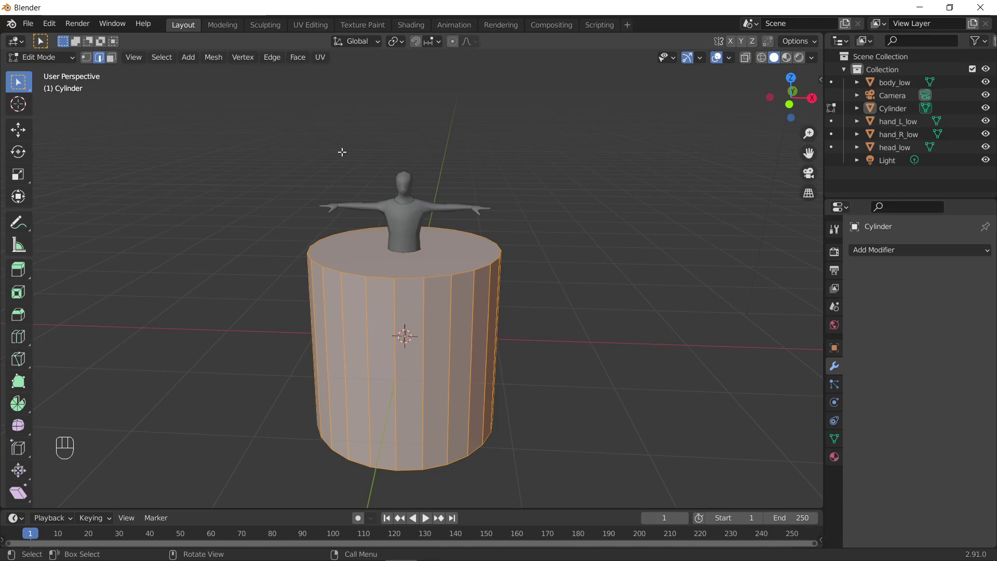
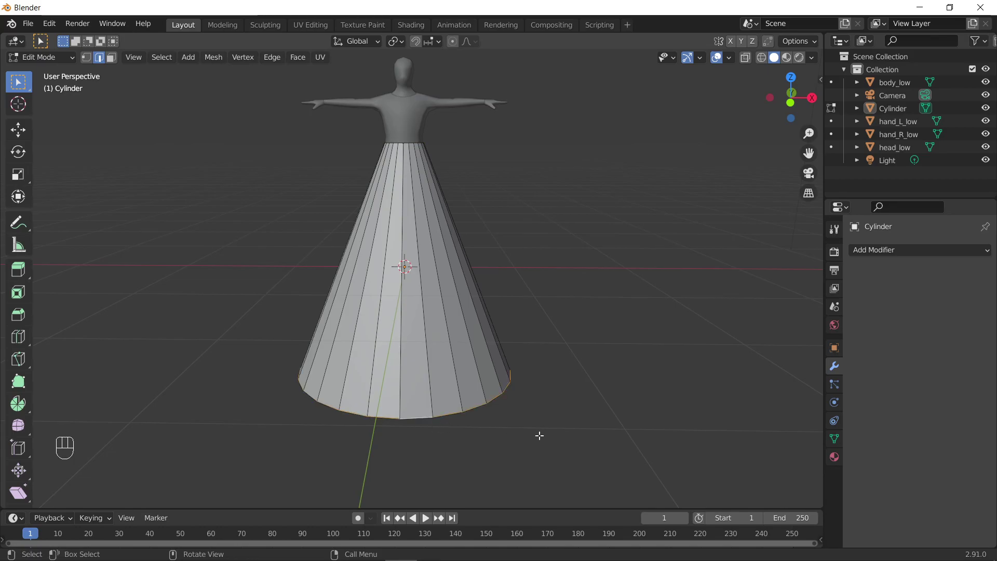
Move the skirt's hem ring down along the vertical axis to flare it out
{"action": "key", "text": "g"}
{"action": "key", "text": "z"}
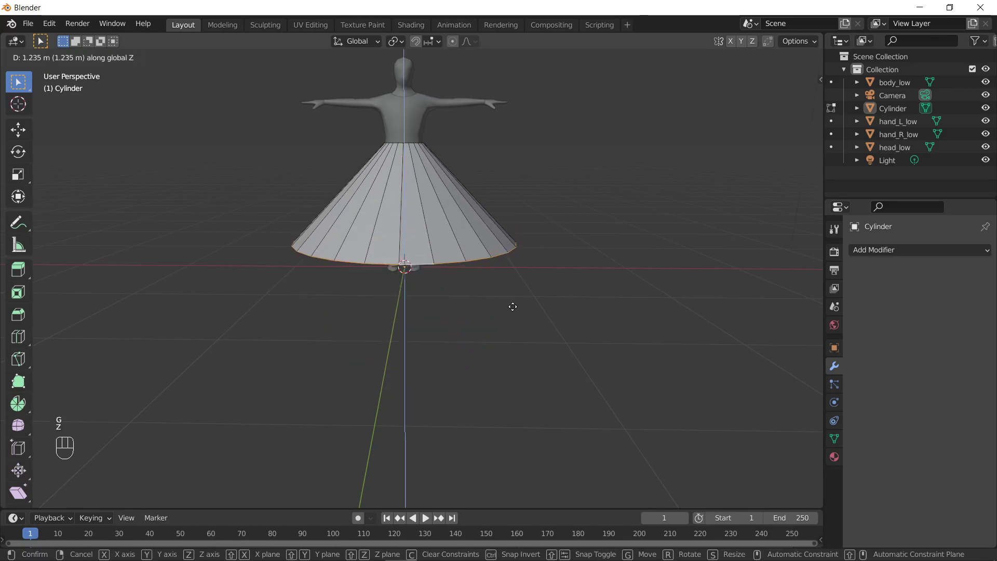
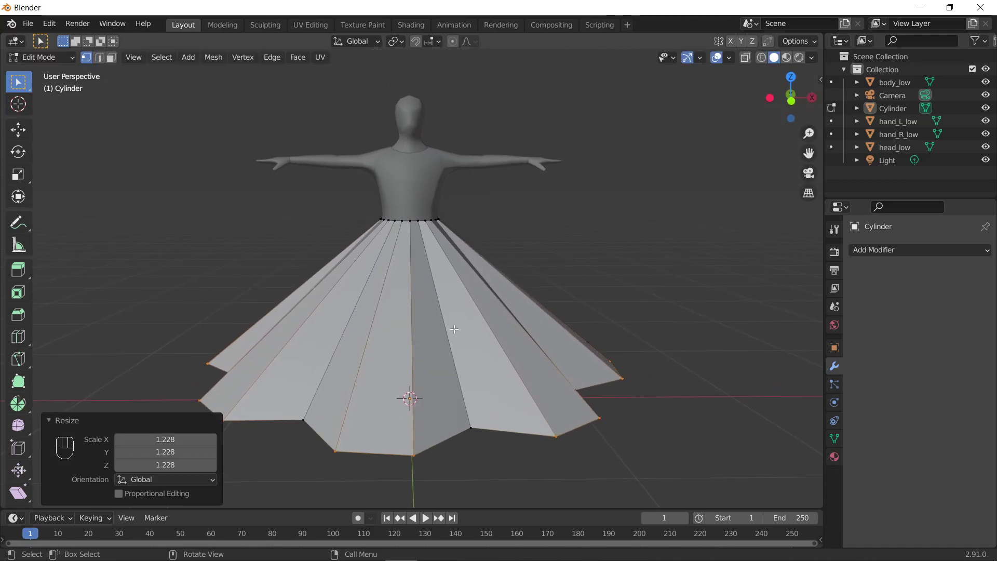
Shift alternate hem vertices vertically and subdivide the skirt edges with 1 cut
{"action": "key", "text": "g"}
{"action": "key", "text": "z"}
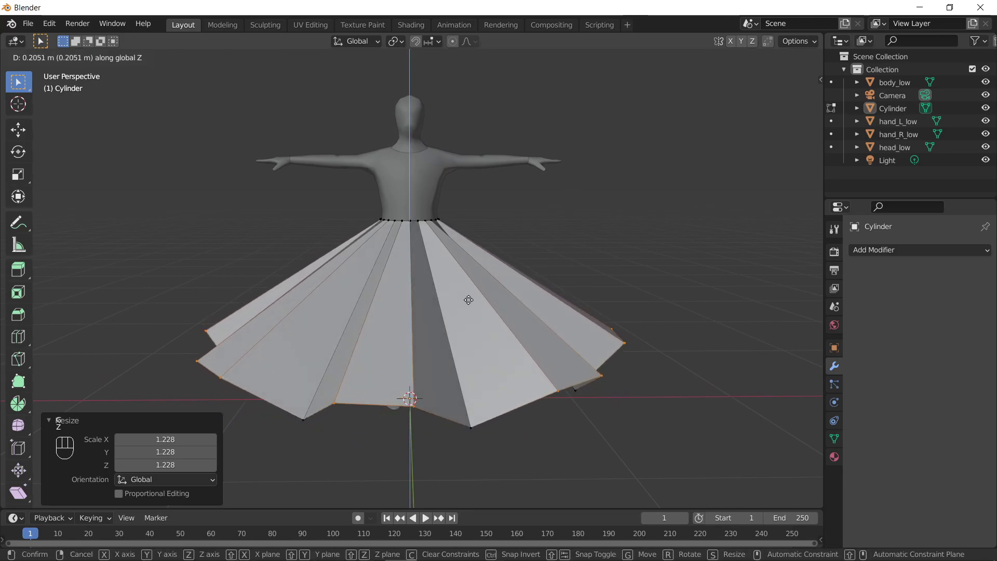
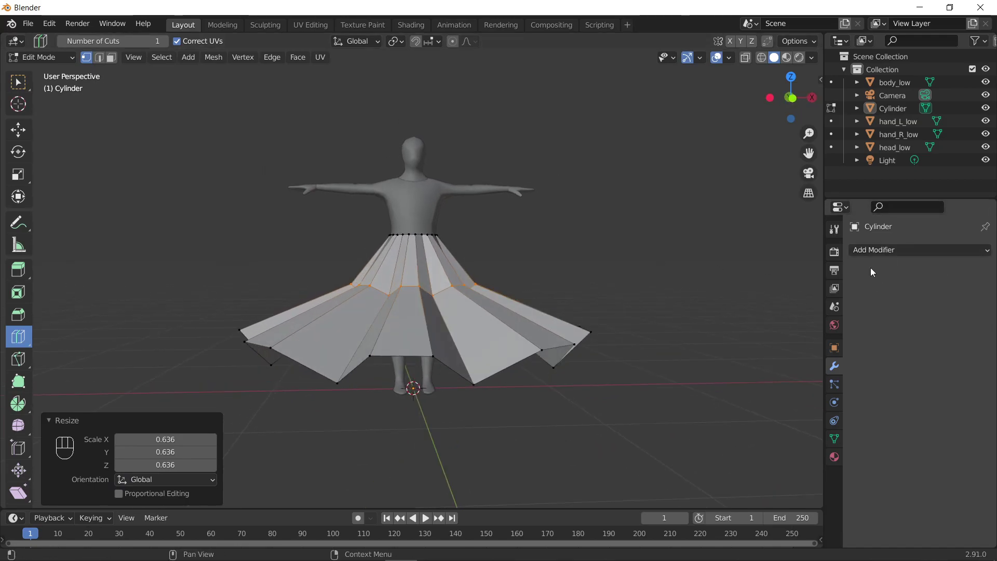
{"action": "left_click_drag", "start_coordinate": [885, 254], "coordinate": [763, 473]}
Return to Object Mode and add a Subdivision Surface modifier smoothing the skirt
{"action": "key", "text": "Tab"}
{"action": "middle_click", "coordinate": [650, 273]}
{"action": "right_click", "coordinate": [493, 300]}
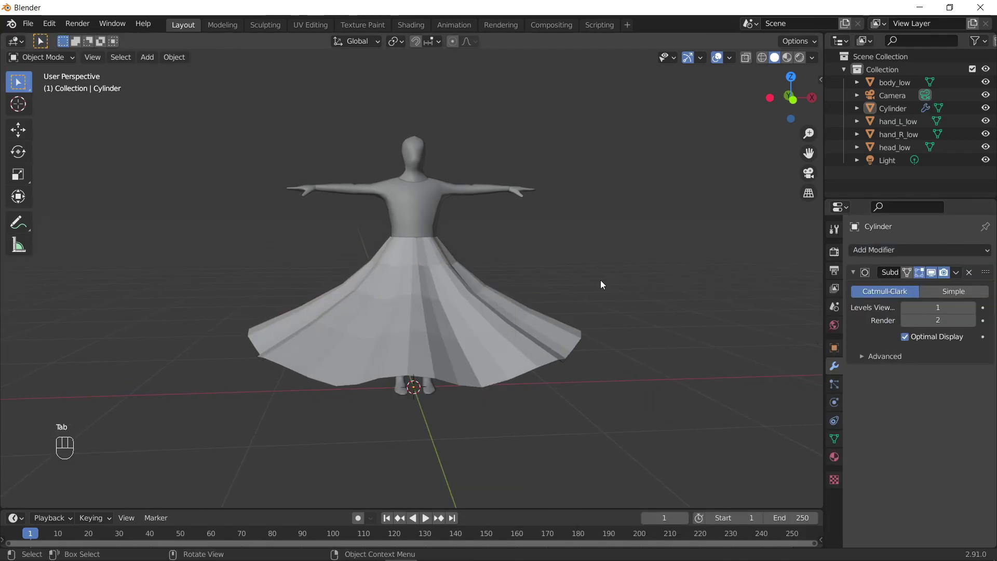
Apply the Subdivision Surface modifier, inspect the smoothed skirt and enter Edit Mode
{"action": "left_click", "coordinate": [422, 301]}
{"action": "right_click", "coordinate": [422, 302]}
{"action": "left_click_drag", "start_coordinate": [583, 279], "coordinate": [585, 288]}
{"action": "left_click_drag", "start_coordinate": [535, 305], "coordinate": [533, 306]}
{"action": "middle_click", "coordinate": [584, 310]}
{"action": "key", "text": "Tab"}
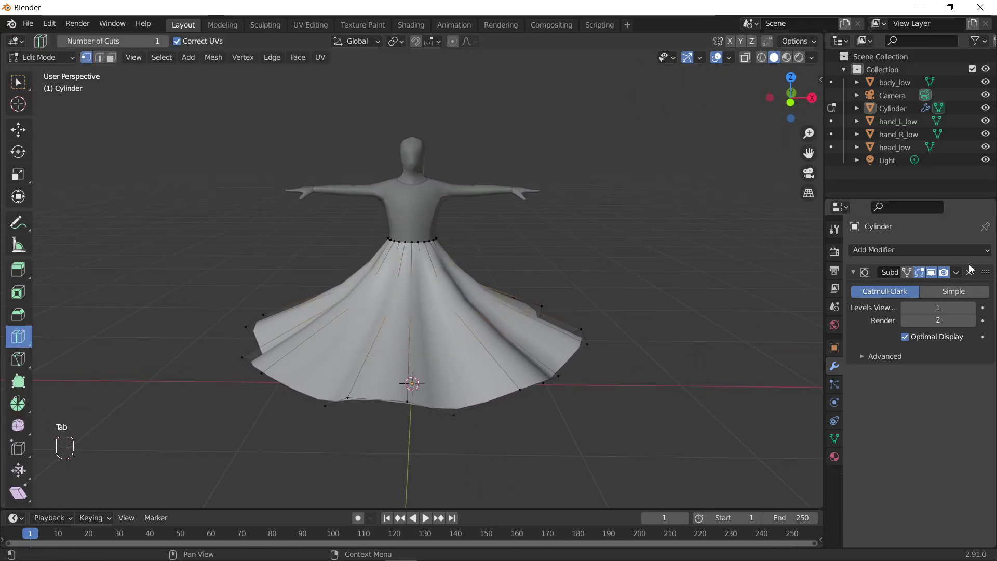
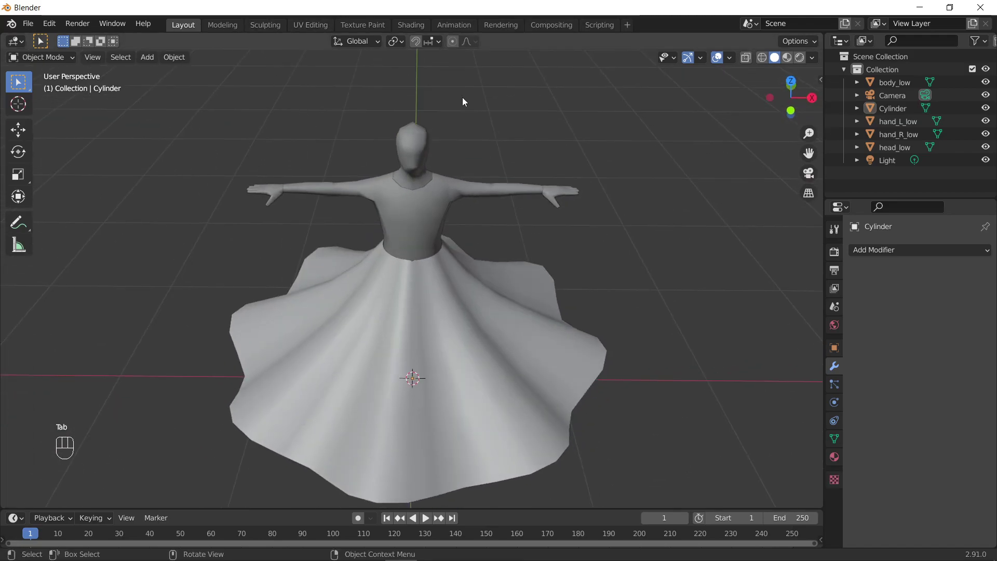
Orbit slightly around the figure to check the skirt's hem loop
{"action": "left_click_drag", "start_coordinate": [352, 125], "coordinate": [361, 122]}
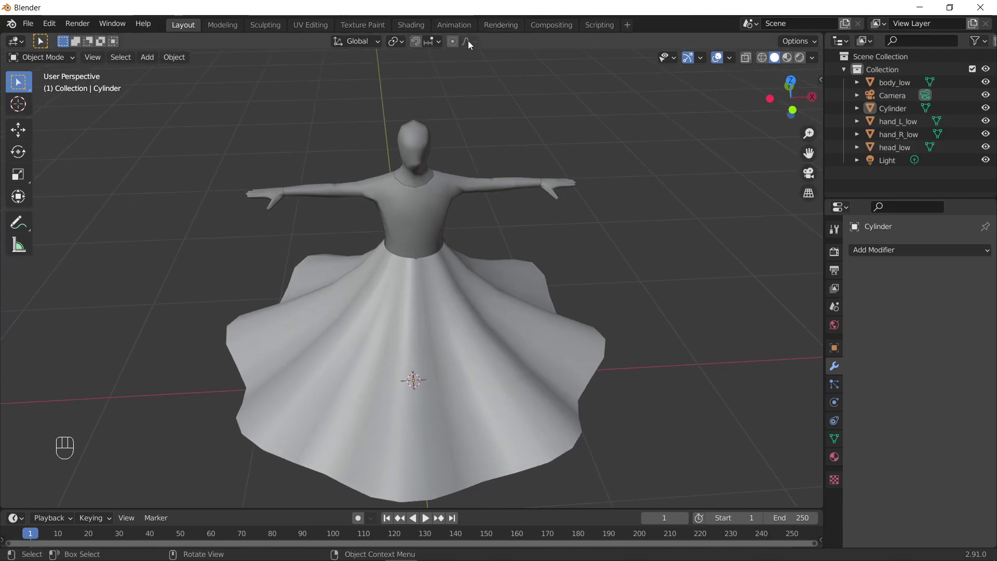
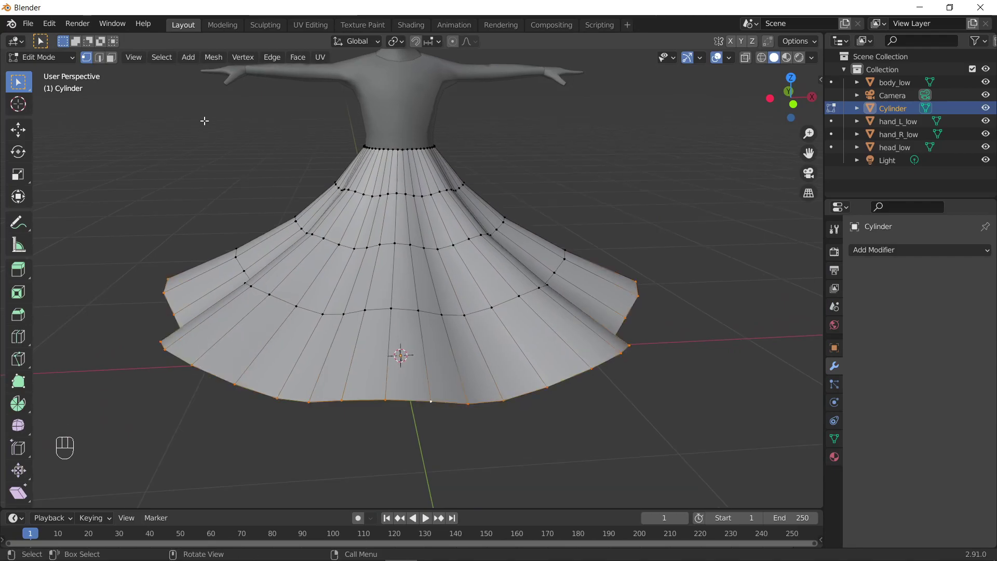
In Vertex Paint with selection masking on, fill the selected hem vertices bright green, then return to Edit Mode
{"action": "key", "text": "ctrl+Tab"}
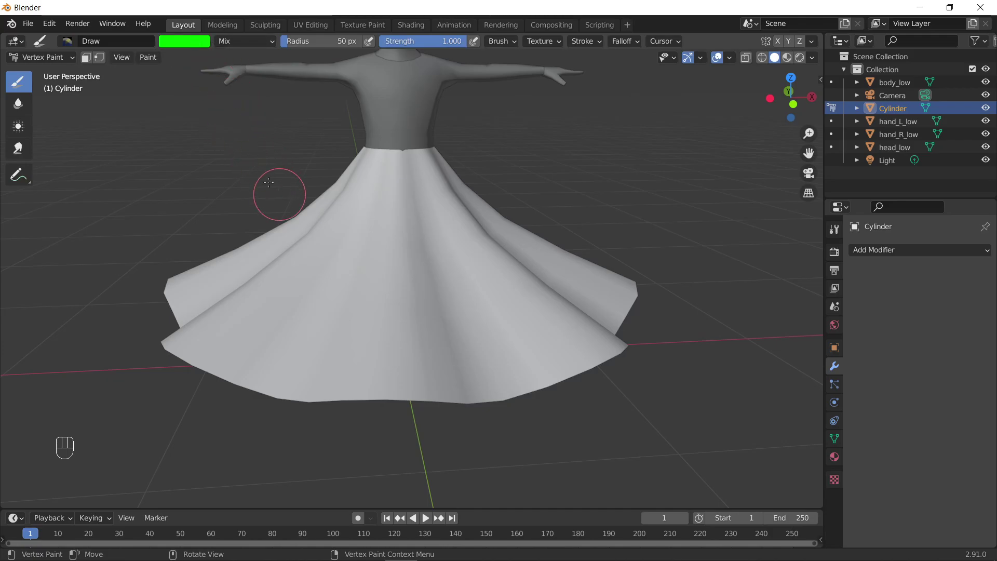
{"action": "left_click", "coordinate": [105, 59]}
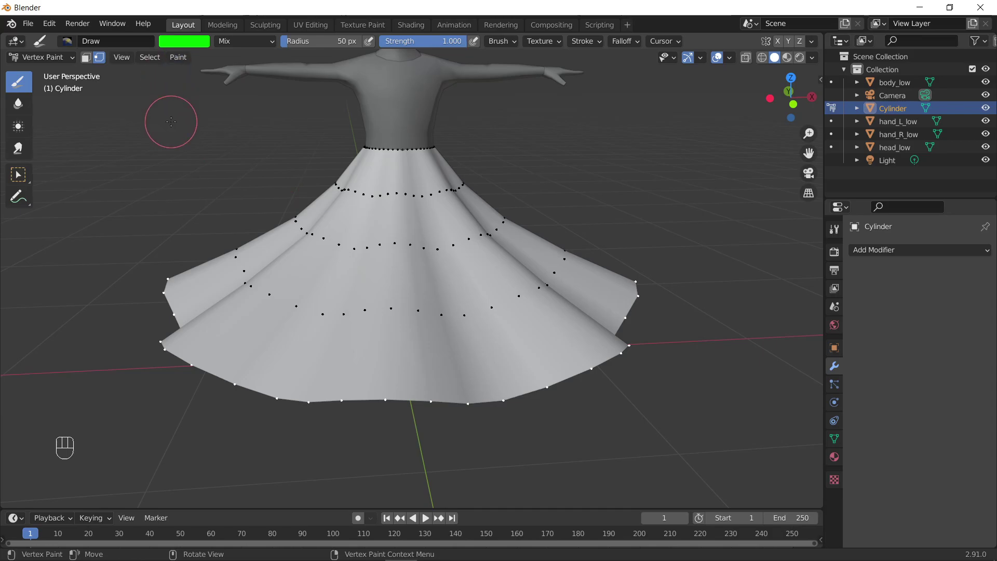
{"action": "key", "text": "shift+k"}
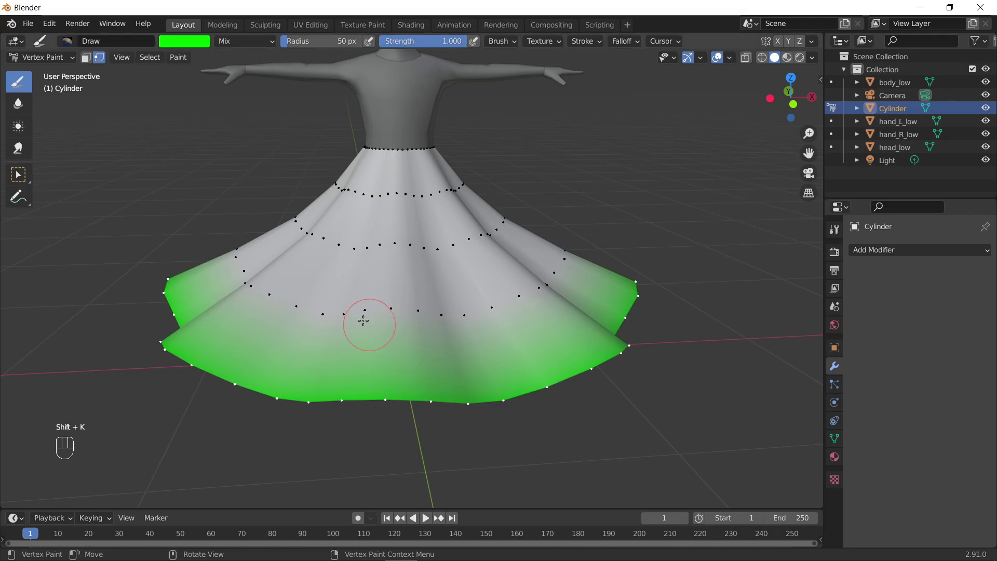
{"action": "key", "text": "ctrl+Tab"}
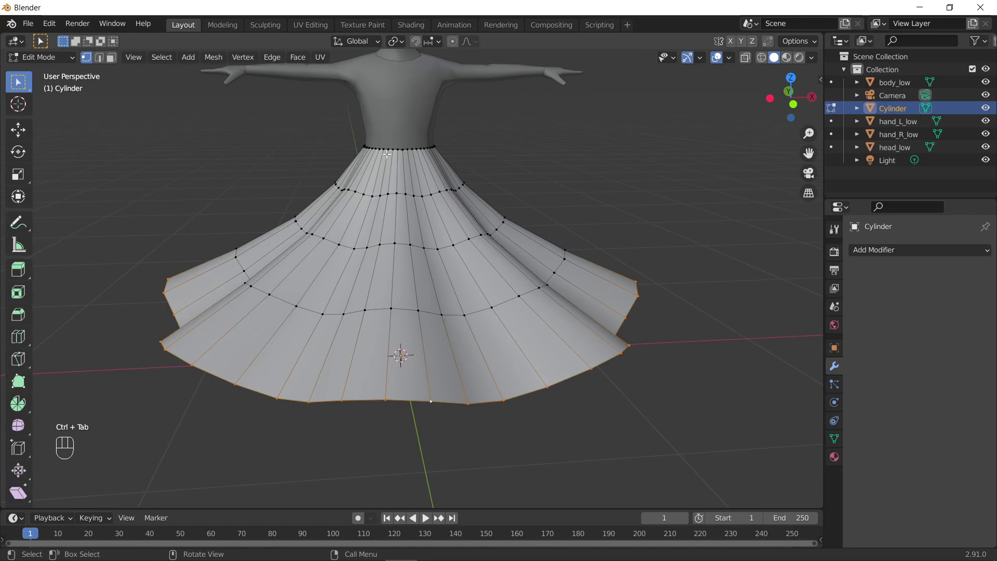
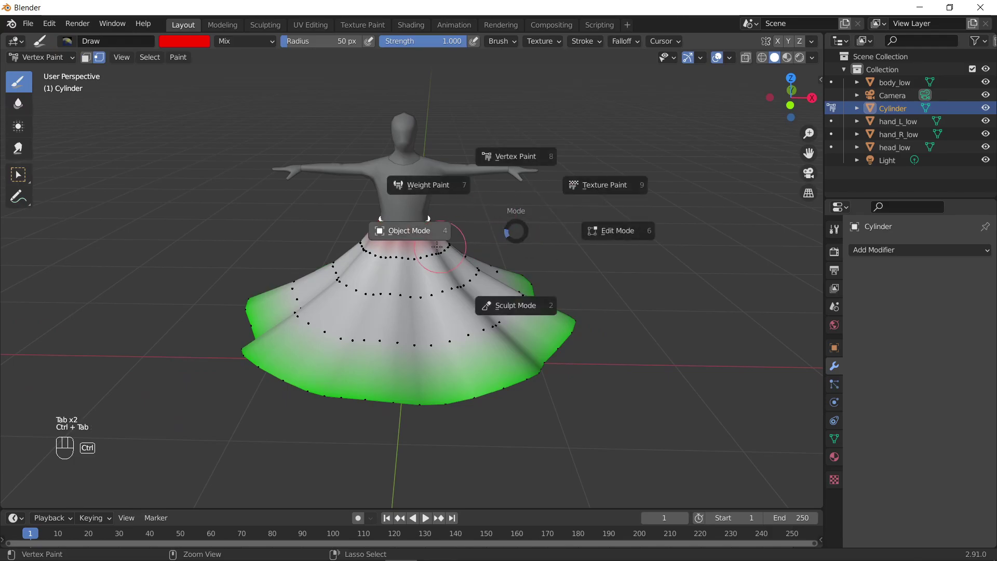
Return the skirt to Object Mode and start the FBX export from the File menu
{"action": "left_click_drag", "start_coordinate": [351, 292], "coordinate": [348, 272]}
{"action": "left_click_drag", "start_coordinate": [391, 236], "coordinate": [374, 270]}
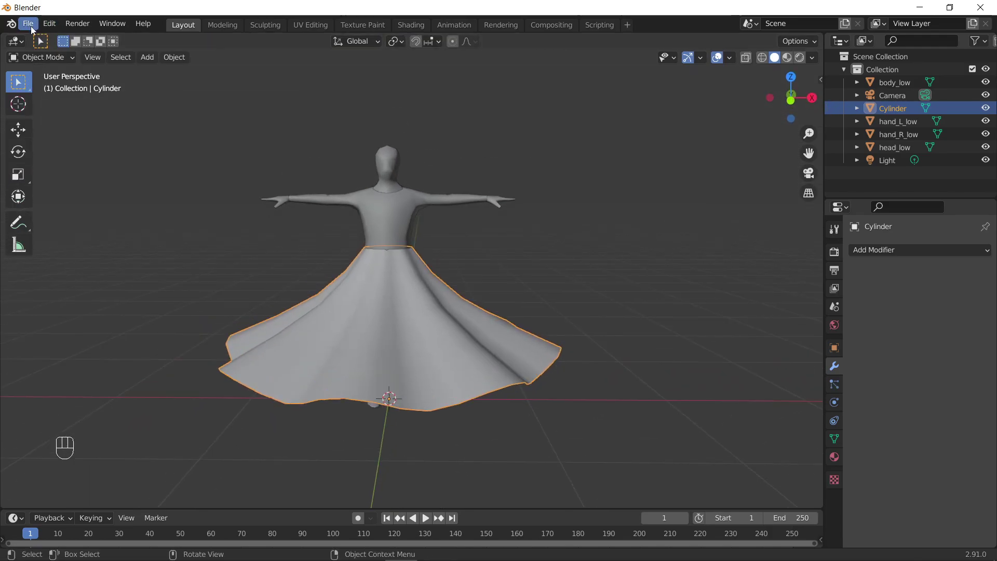
Apply the skirt's transforms with Ctrl+A and reopen the FBX export on the dresses folder, limited to selected objects
{"action": "left_click_drag", "start_coordinate": [33, 29], "coordinate": [224, 294]}
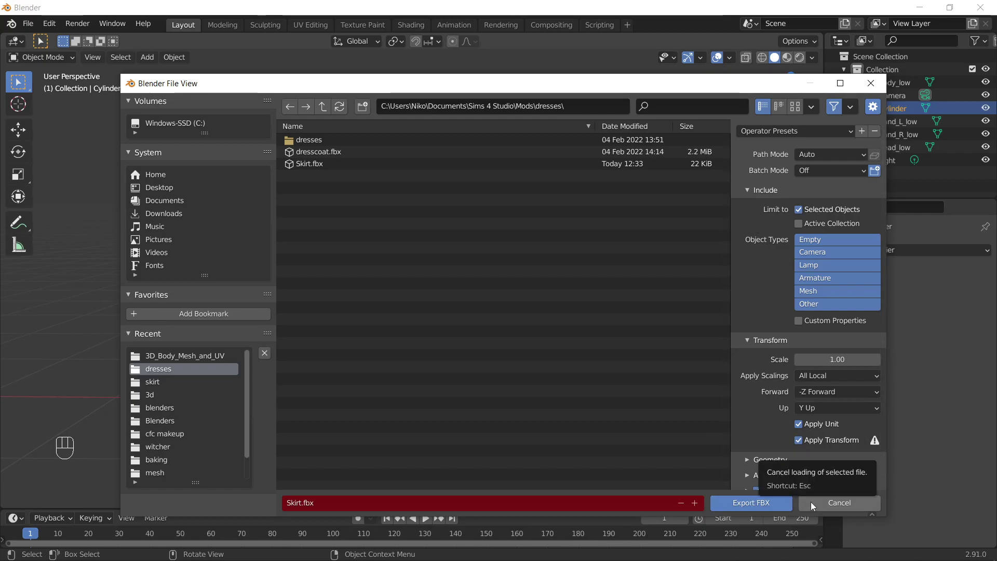
{"action": "key", "text": "ctrl+a"}
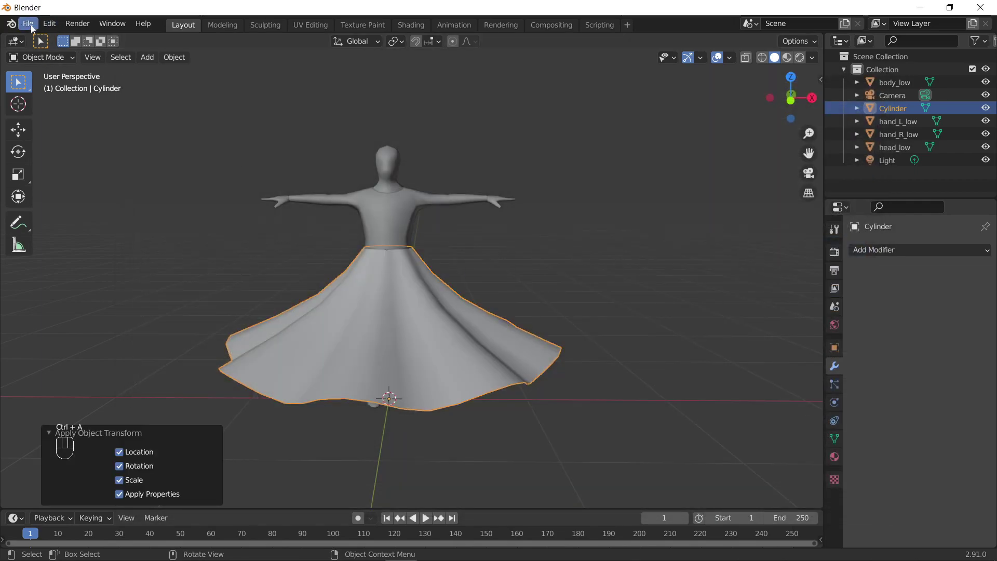
{"action": "left_click_drag", "start_coordinate": [29, 27], "coordinate": [731, 357]}
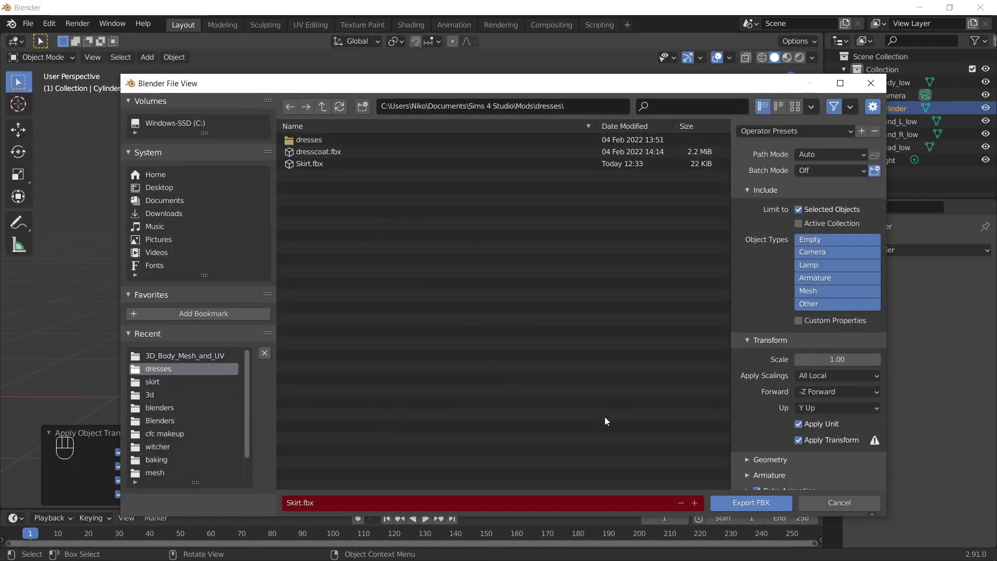